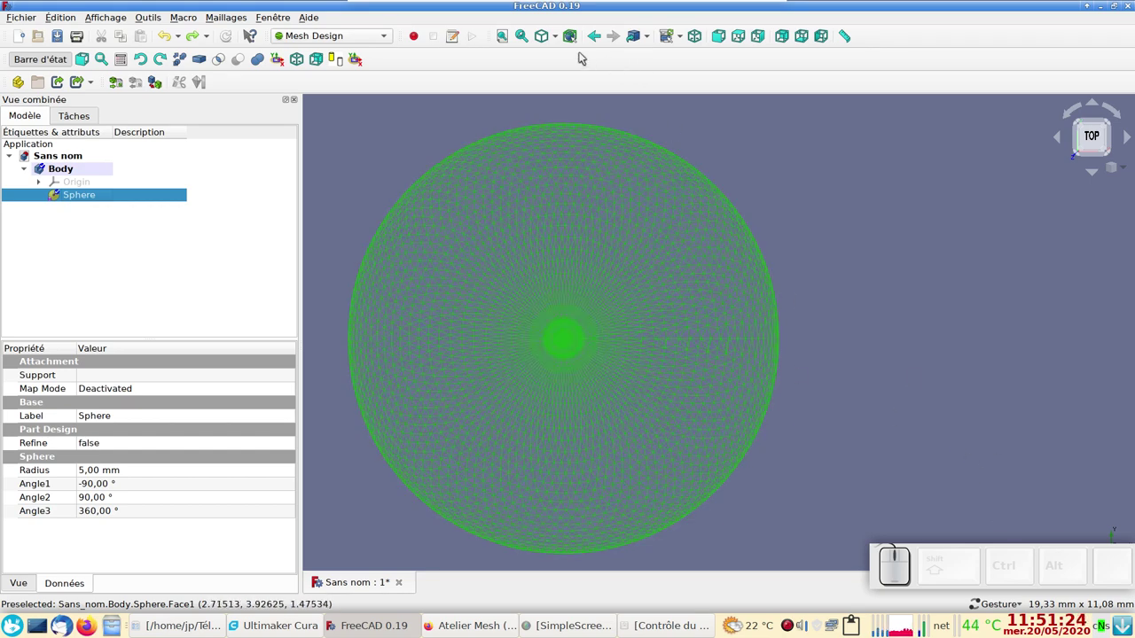
# Step: Show the sphere as a shaded solid, then return it to wireframe display
pyautogui.click(560, 42)
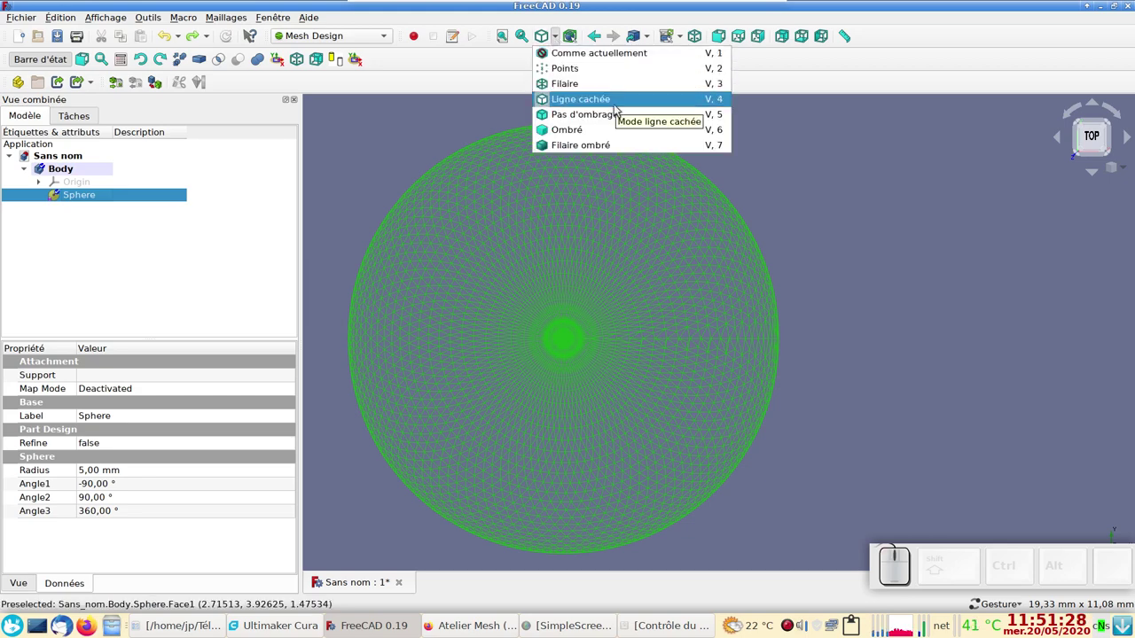
pyautogui.click(598, 63)
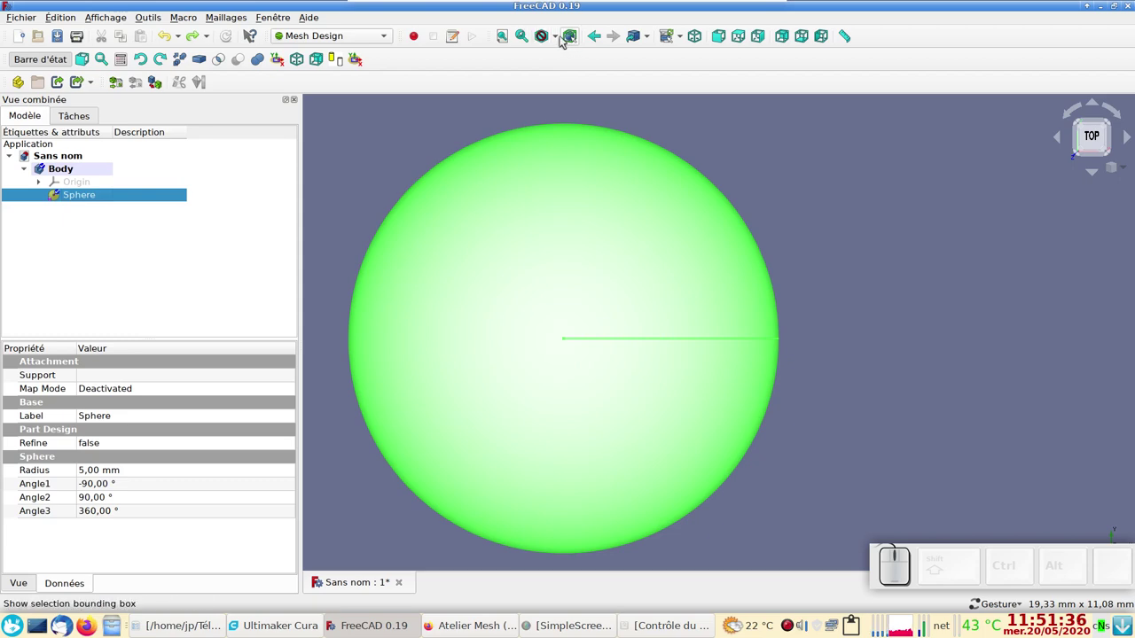
pyautogui.click(566, 40)
pyautogui.click(601, 100)
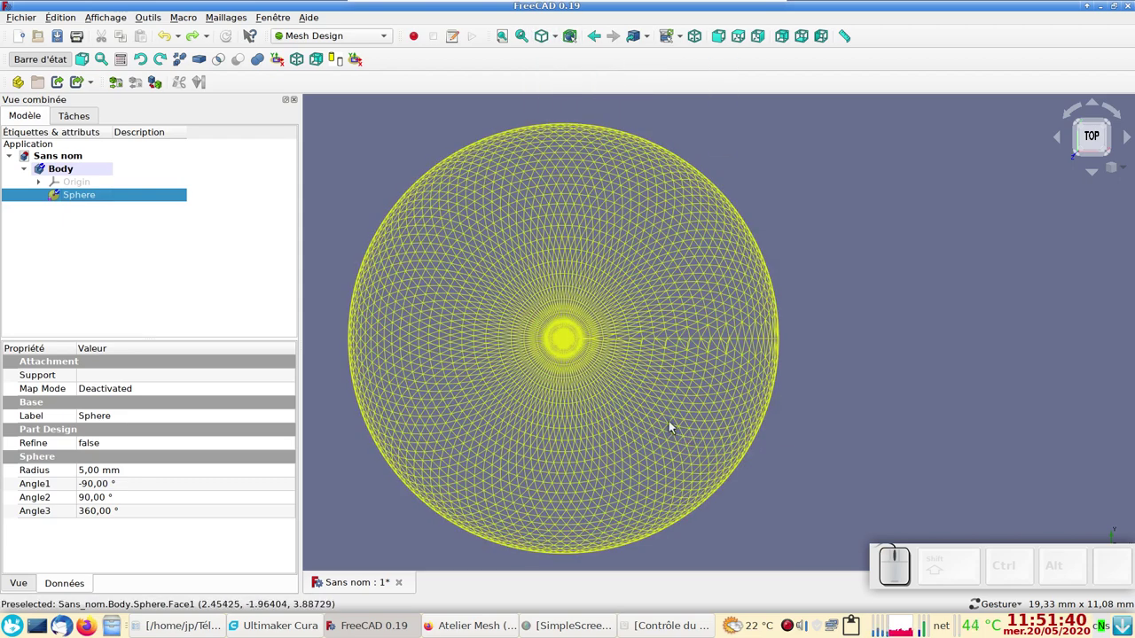
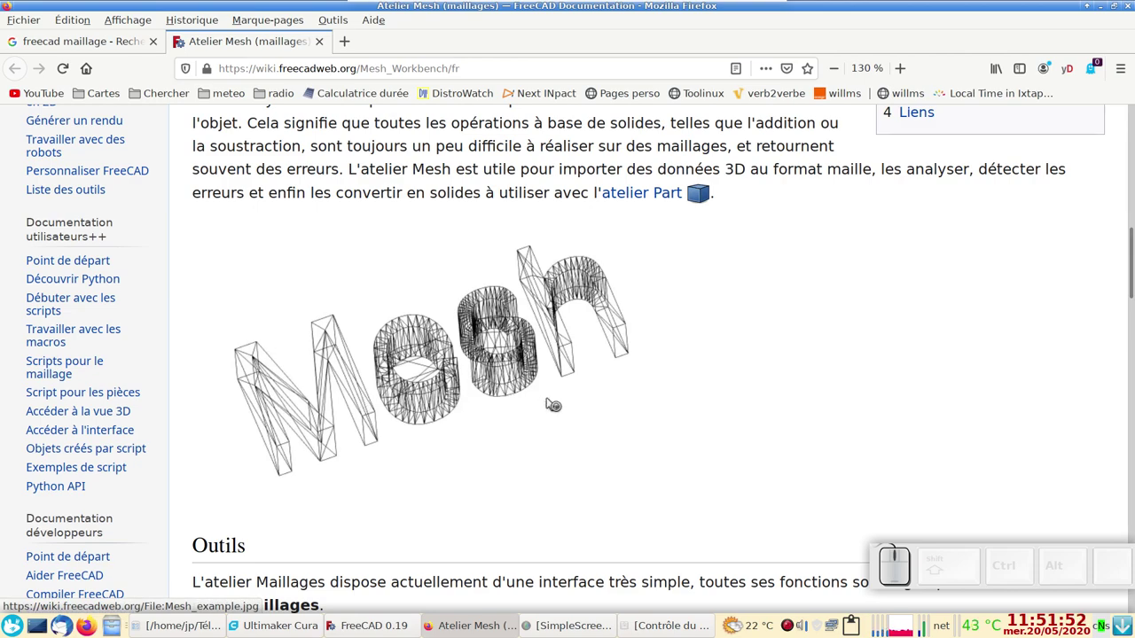
# Step: Scroll through the Mesh Workbench wiki page to its explanation of meshes
pyautogui.scroll(3)
pyautogui.scroll(3)
pyautogui.scroll(3)
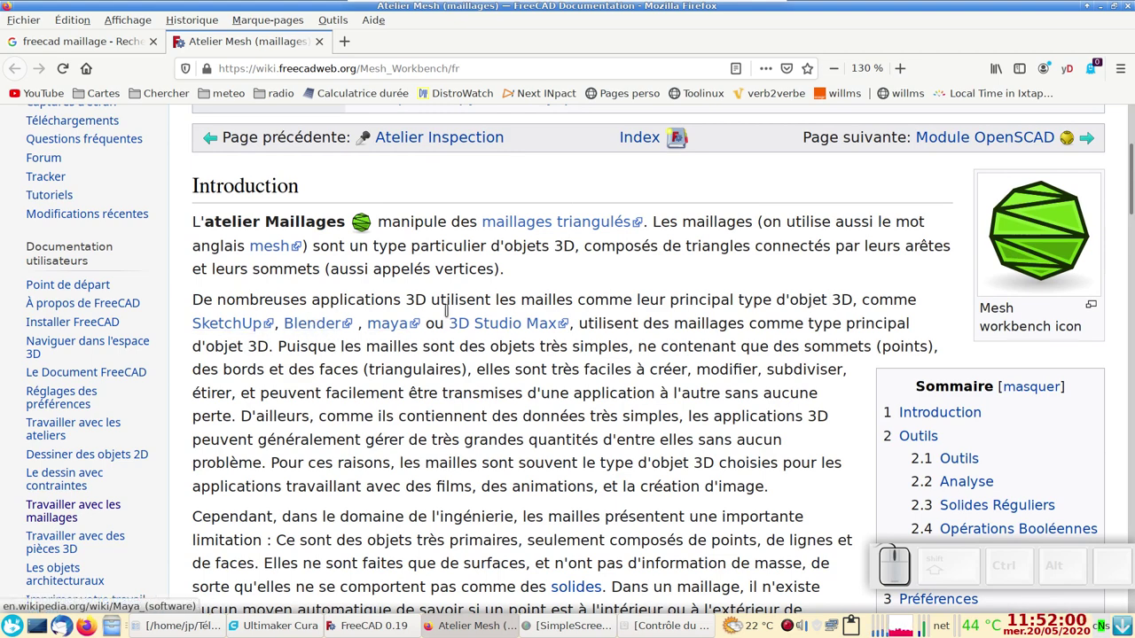
pyautogui.scroll(-3)
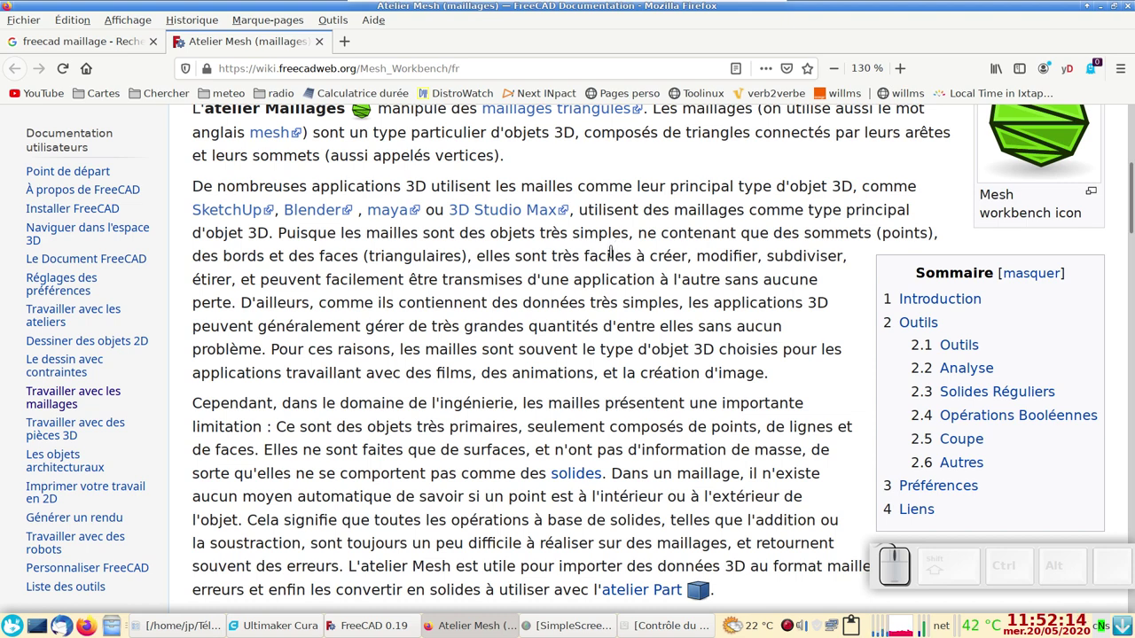
pyautogui.scroll(-3)
pyautogui.scroll(-3)
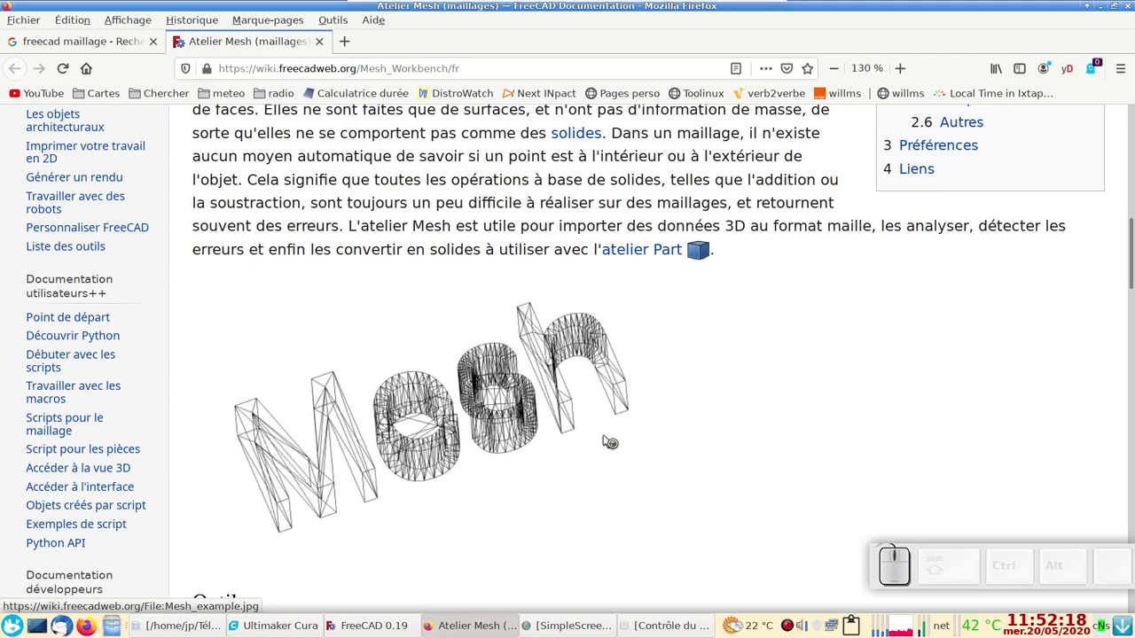
pyautogui.click(384, 627)
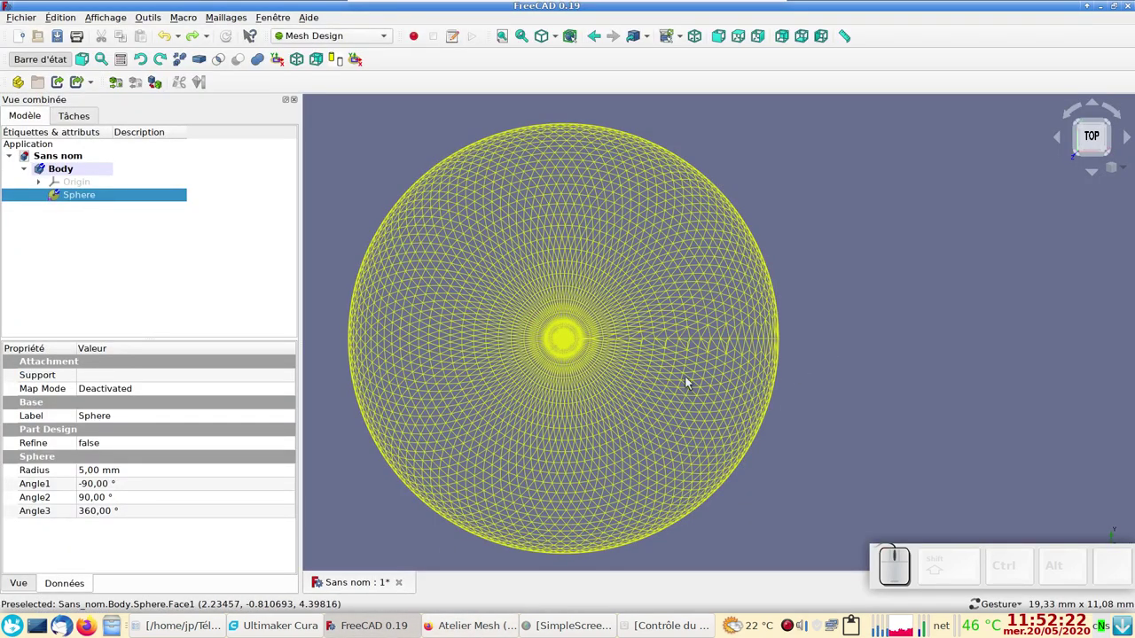
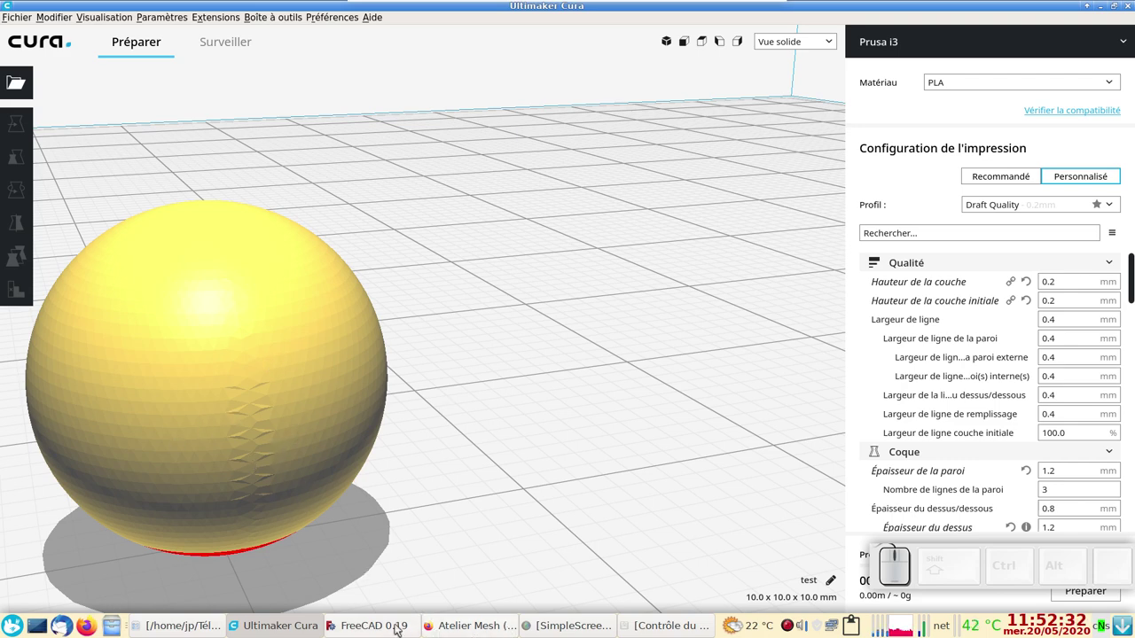
pyautogui.click(372, 631)
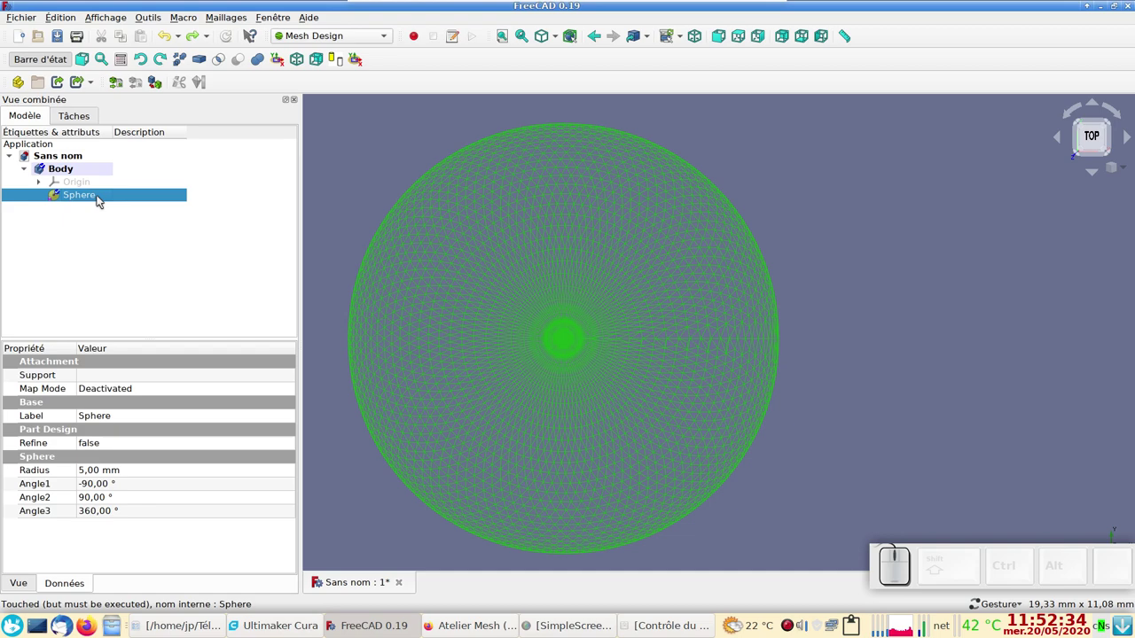
pyautogui.click(22, 17)
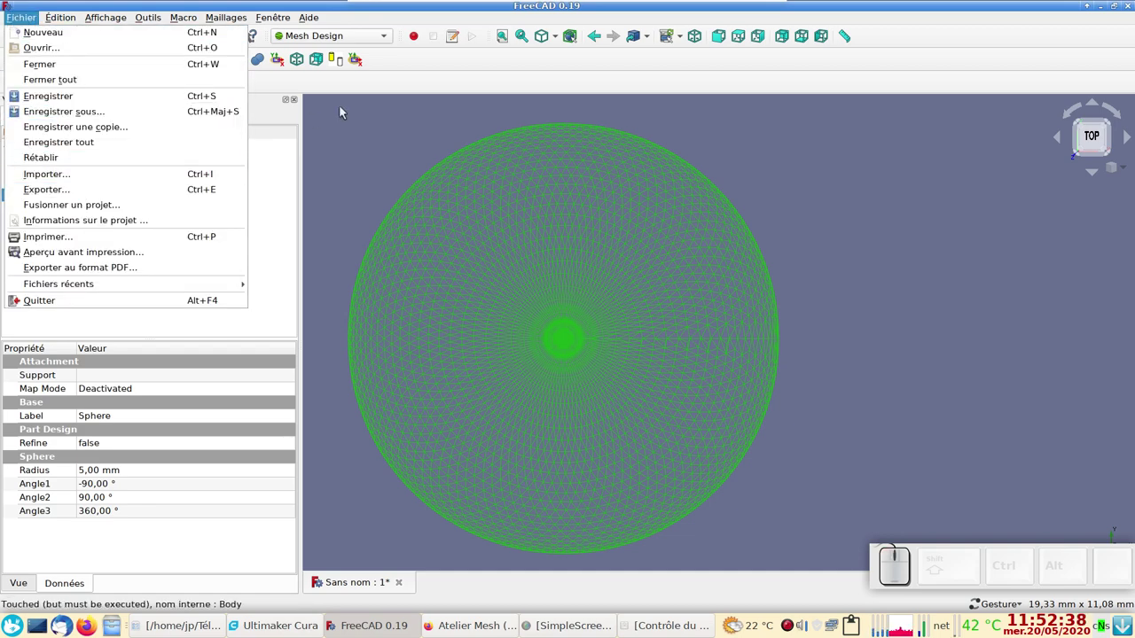
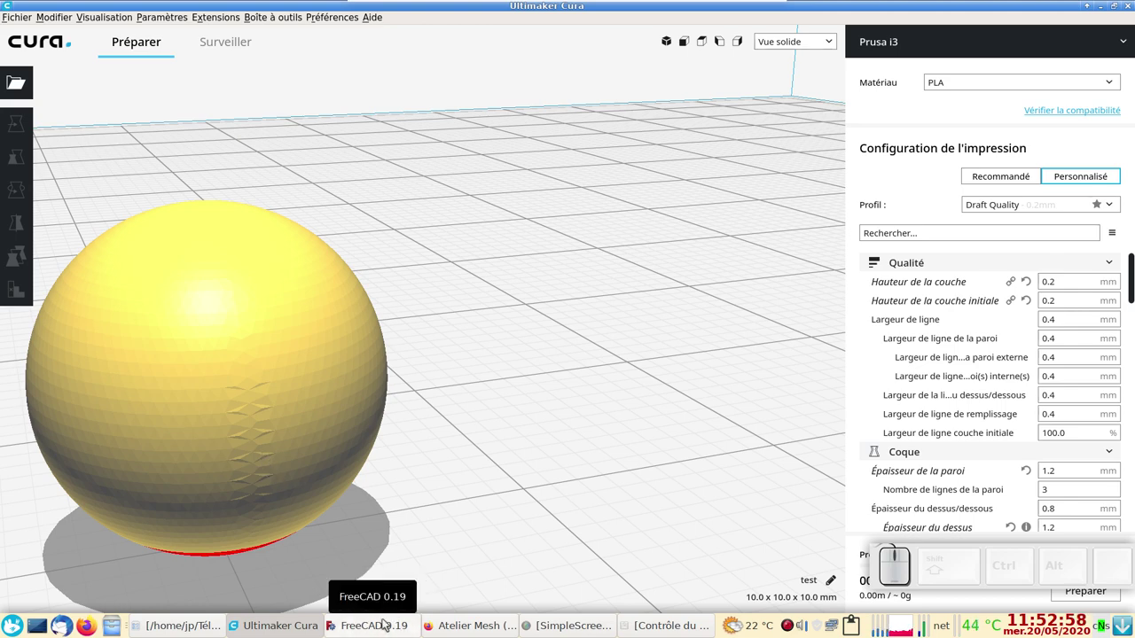
pyautogui.click(380, 630)
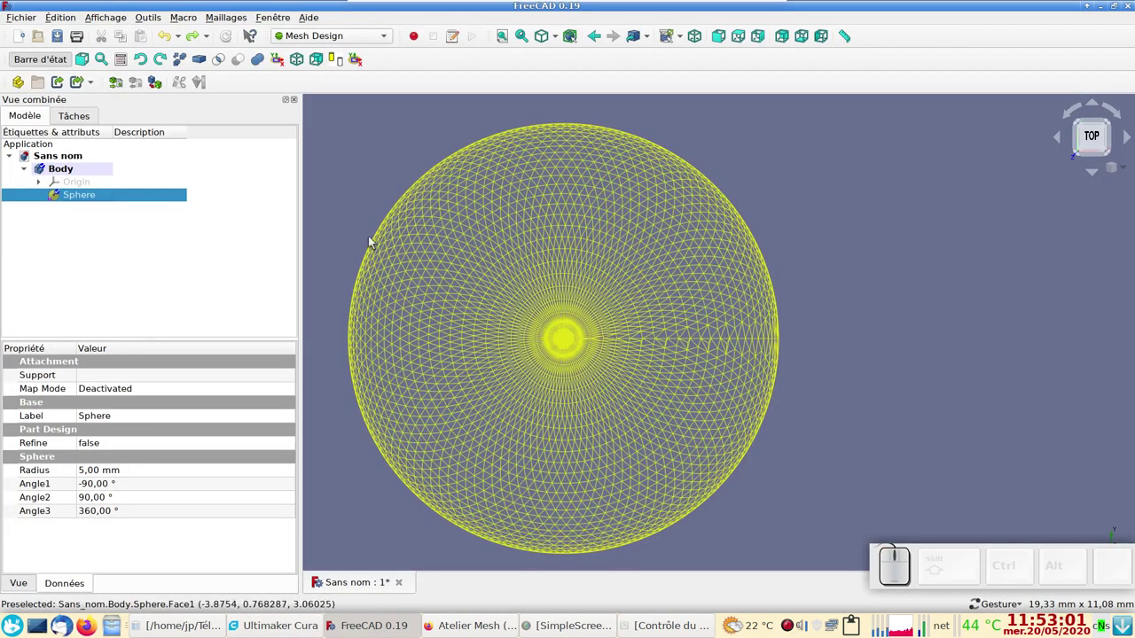
# Step: Deselect the sphere and bring up the Édition menu
pyautogui.click(351, 174)
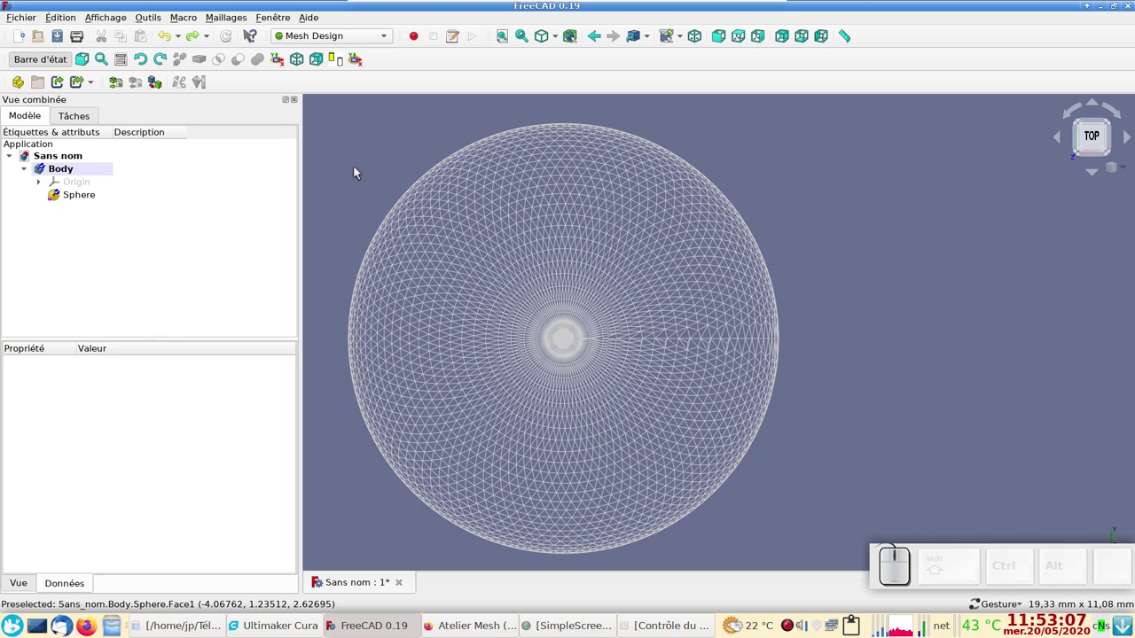
pyautogui.click(63, 22)
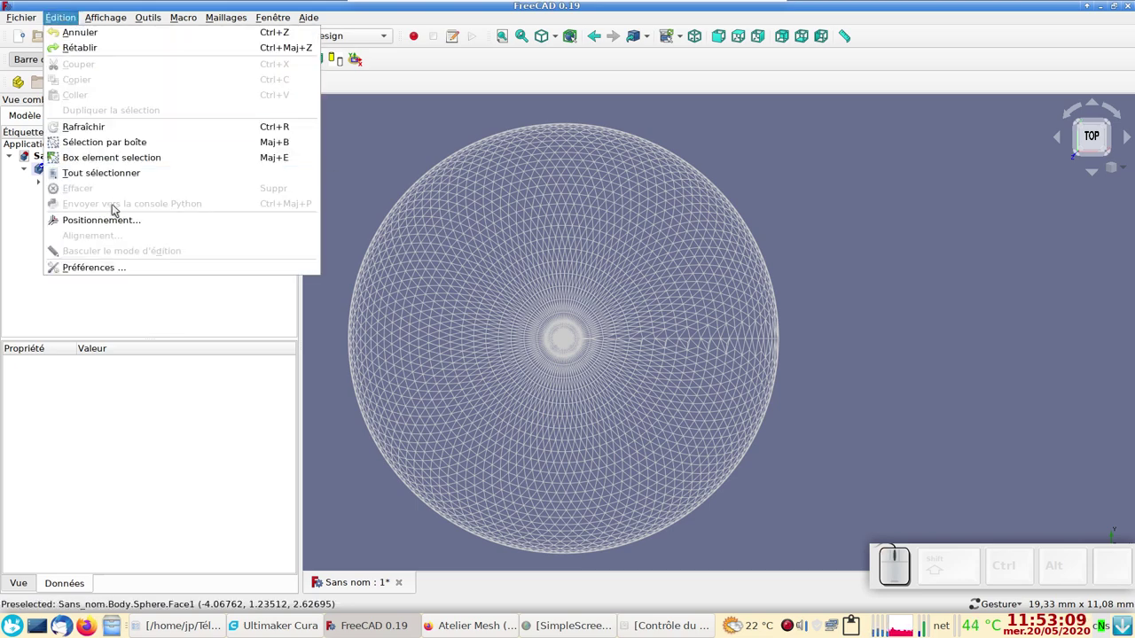
# Step: Show the Part Design shape-view tessellation settings: 0,0500% deviation and 28,50° angular deviation
pyautogui.click(121, 267)
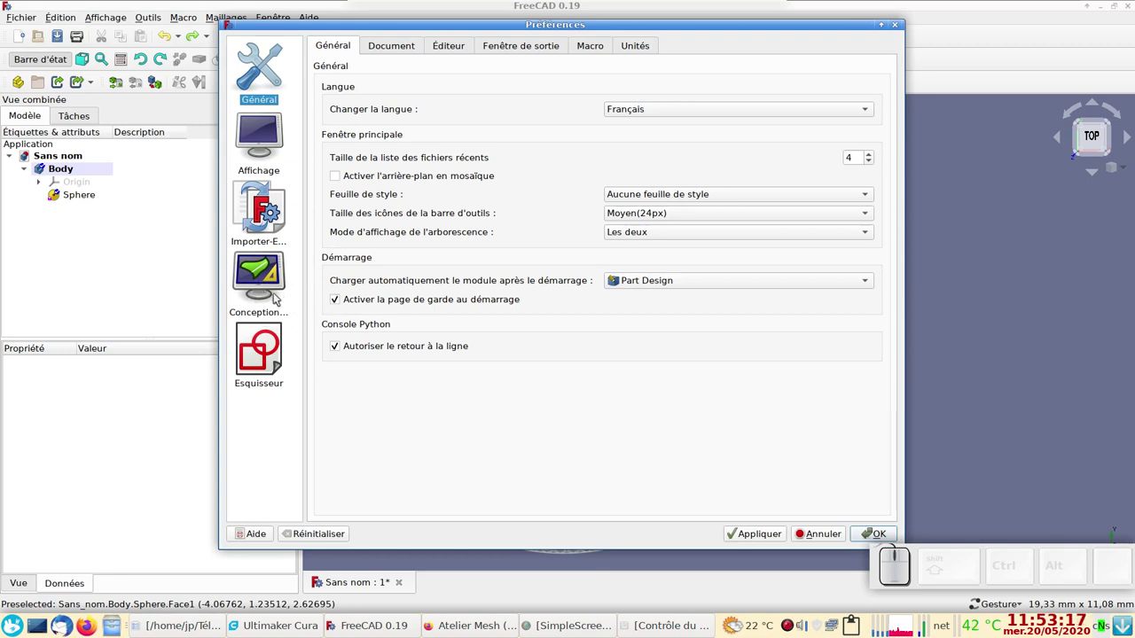
pyautogui.click(263, 286)
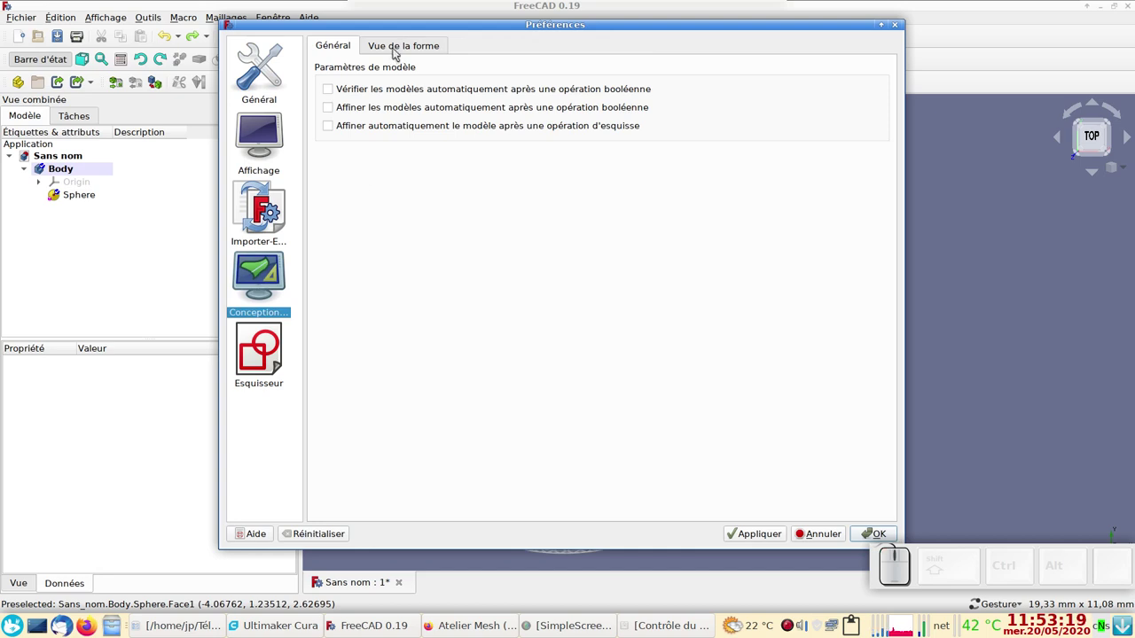
pyautogui.click(400, 51)
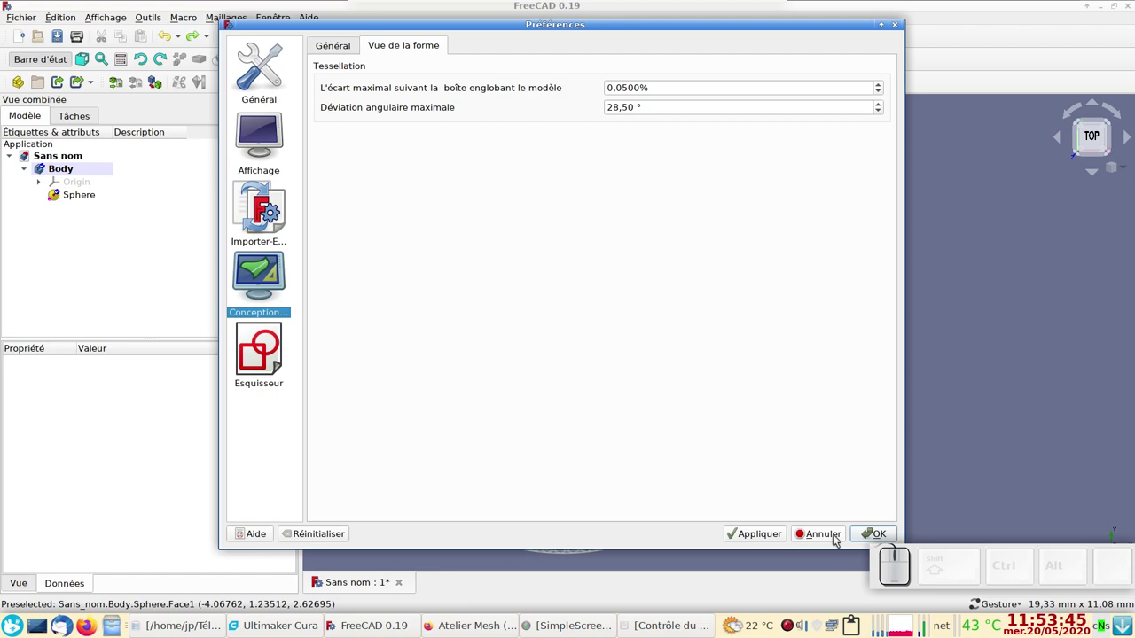
# Step: Accept the preferences and scroll the wiki page to mesh limitations in engineering
pyautogui.click(841, 538)
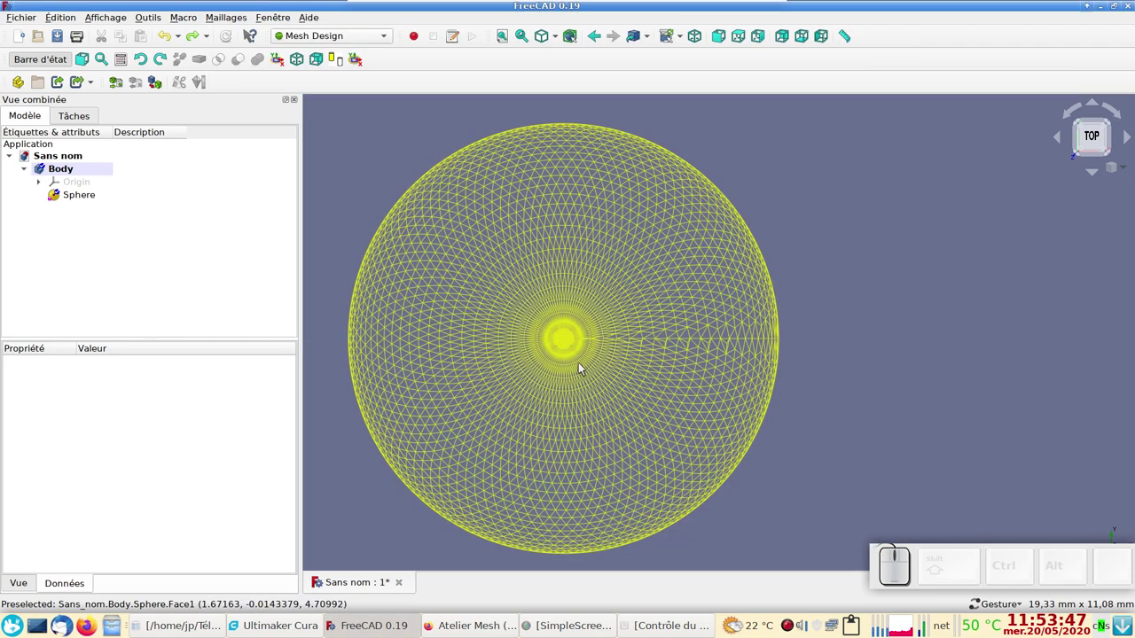
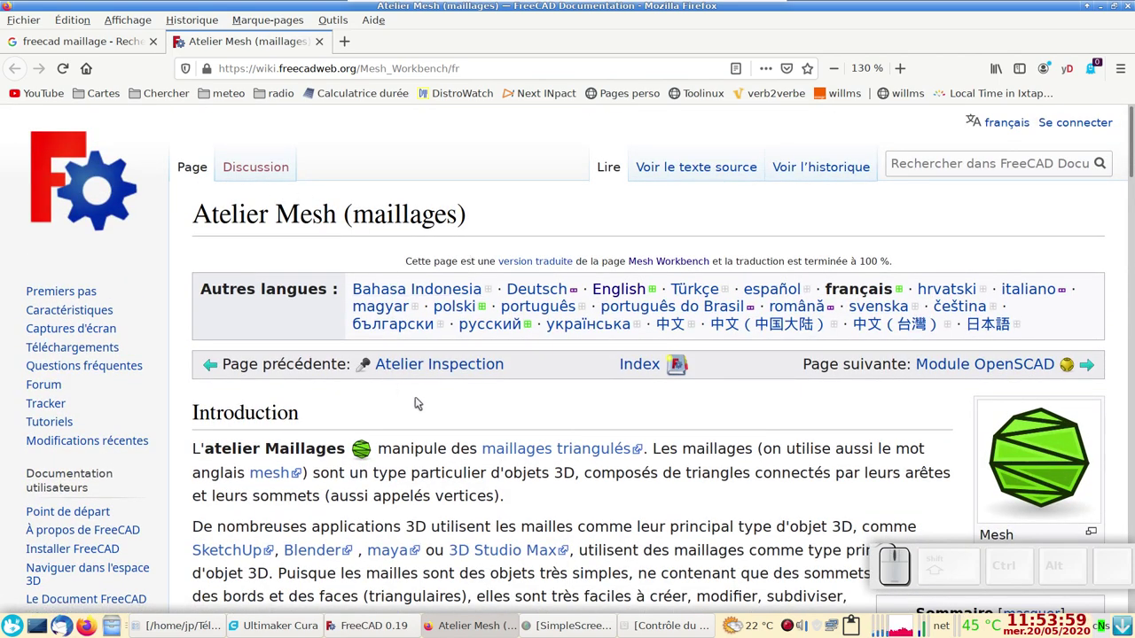
pyautogui.scroll(-3)
pyautogui.scroll(3)
pyautogui.scroll(-3)
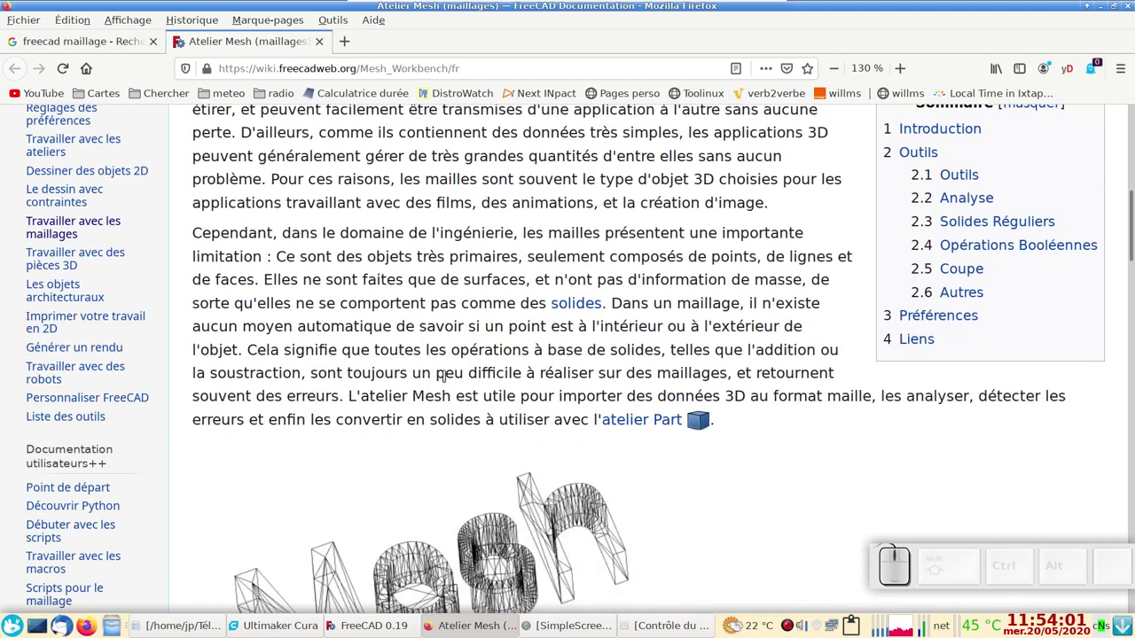
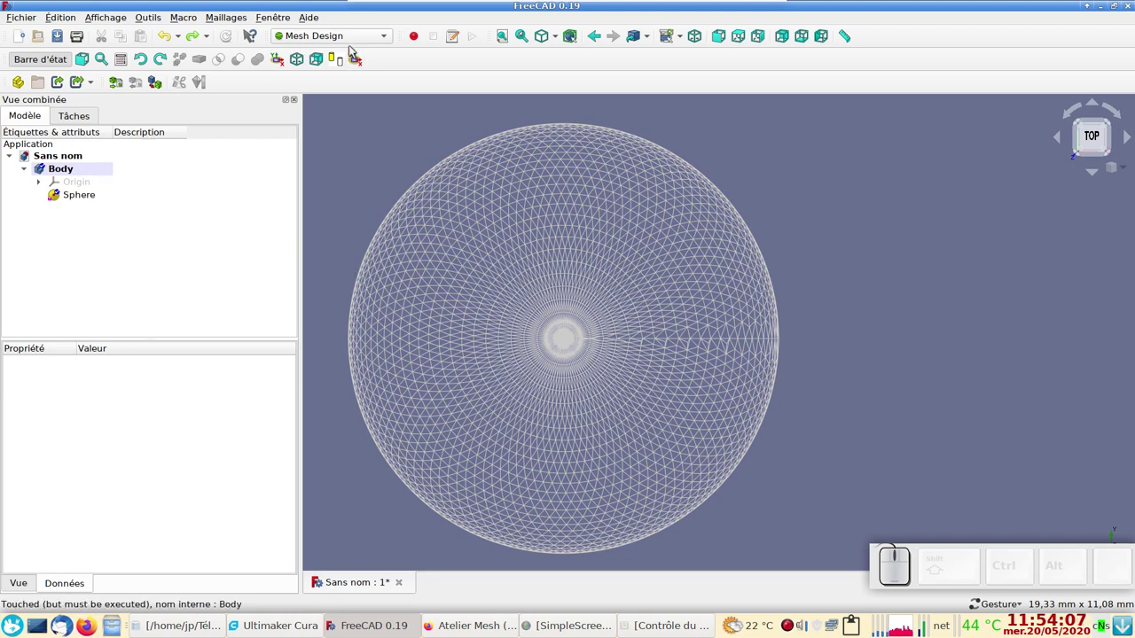
# Step: Select the Sphere body and bring up the Mesh info task panel
pyautogui.click(77, 195)
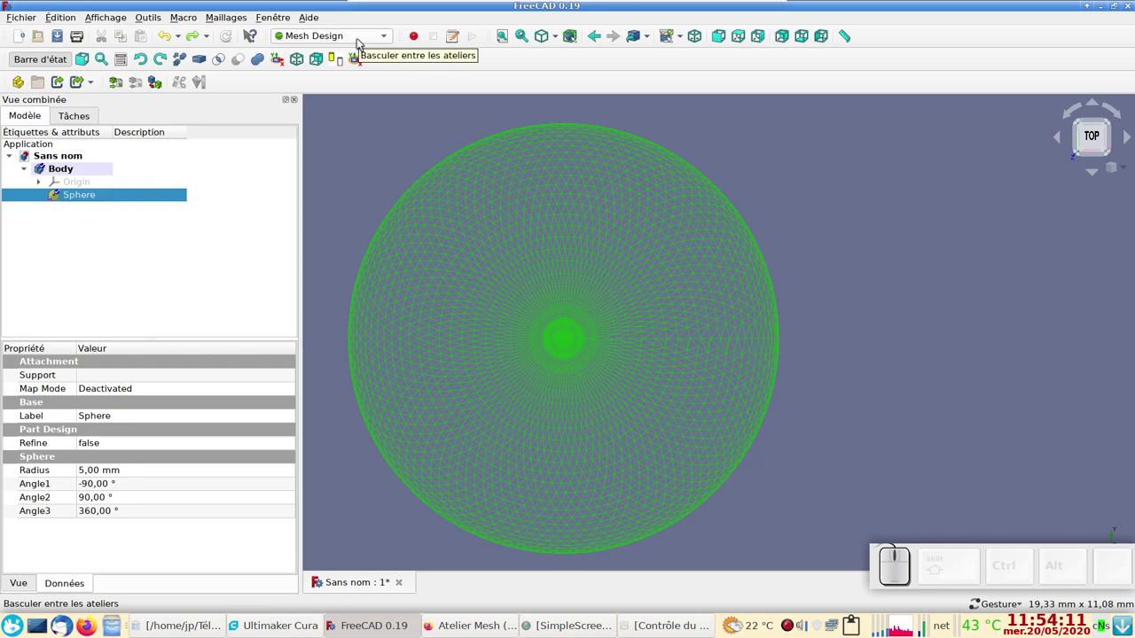
pyautogui.click(365, 42)
pyautogui.click(364, 41)
pyautogui.click(365, 41)
pyautogui.click(319, 229)
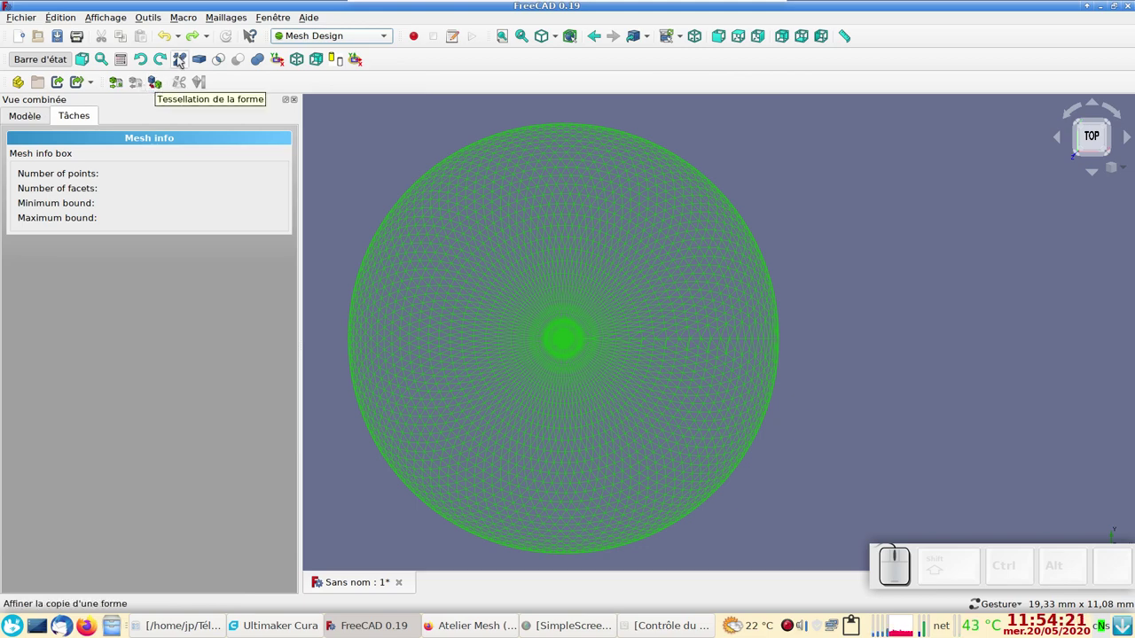
# Step: Create a mesh from the sphere with Standard 2,00 µm surface and 1,00° angular deviation
pyautogui.click(227, 21)
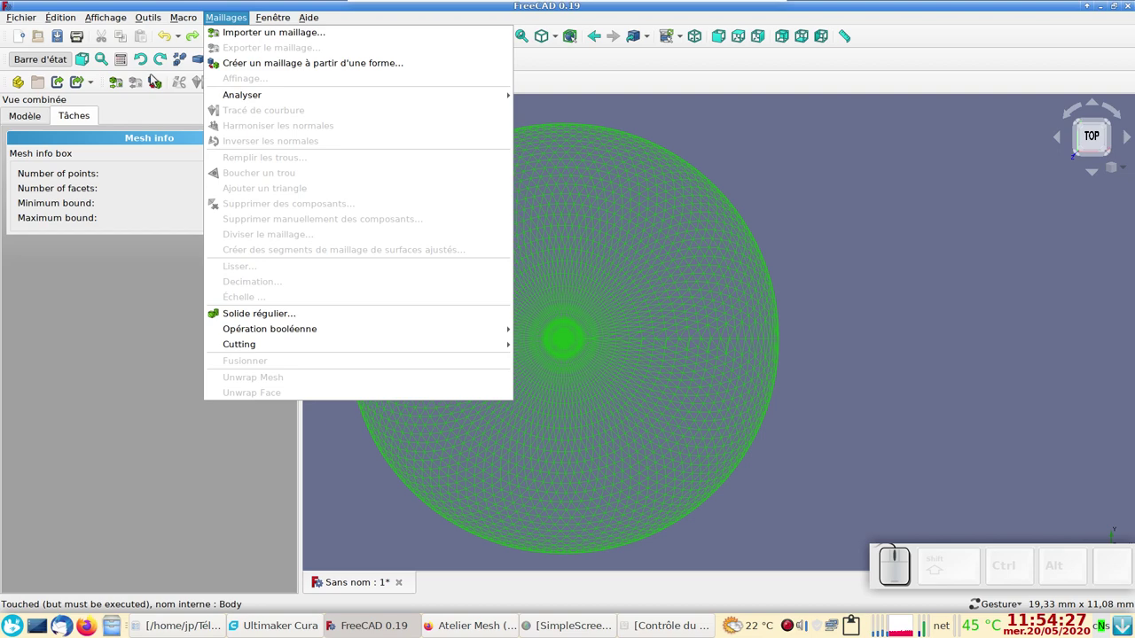
pyautogui.click(161, 83)
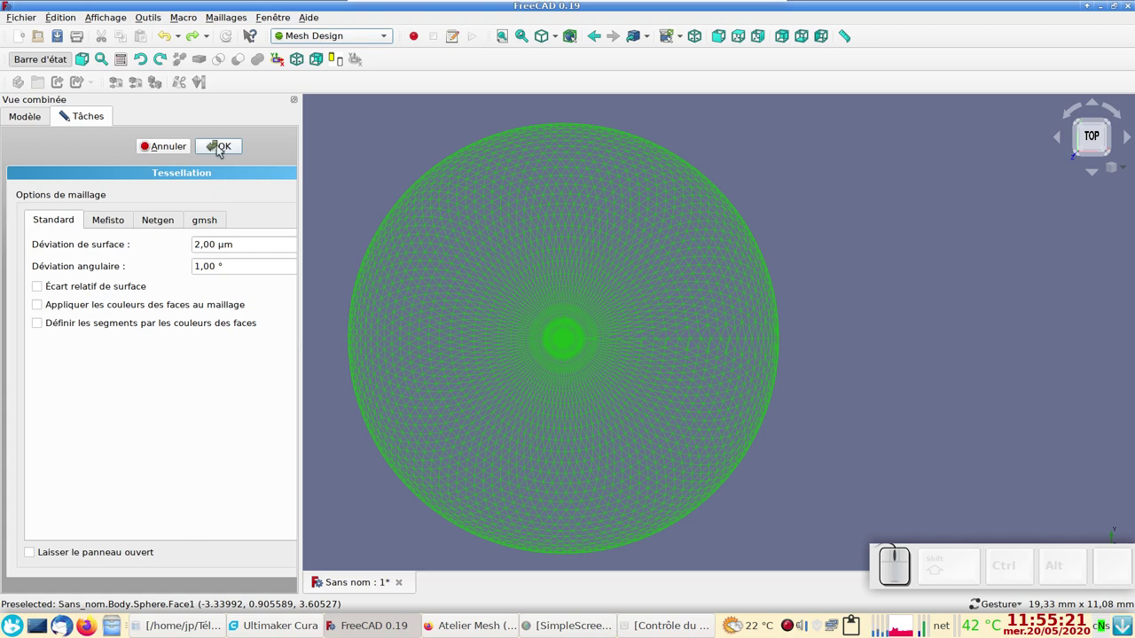
pyautogui.click(227, 147)
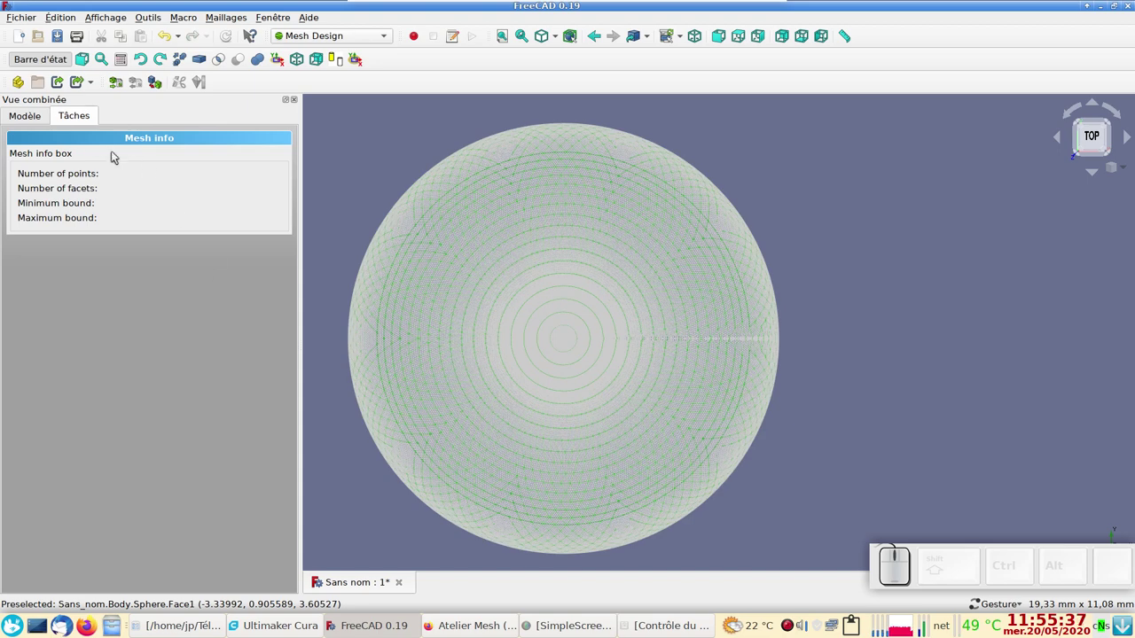
# Step: Transform the Sphere (Meshed) object along X so it sits beside the original sphere
pyautogui.click(38, 118)
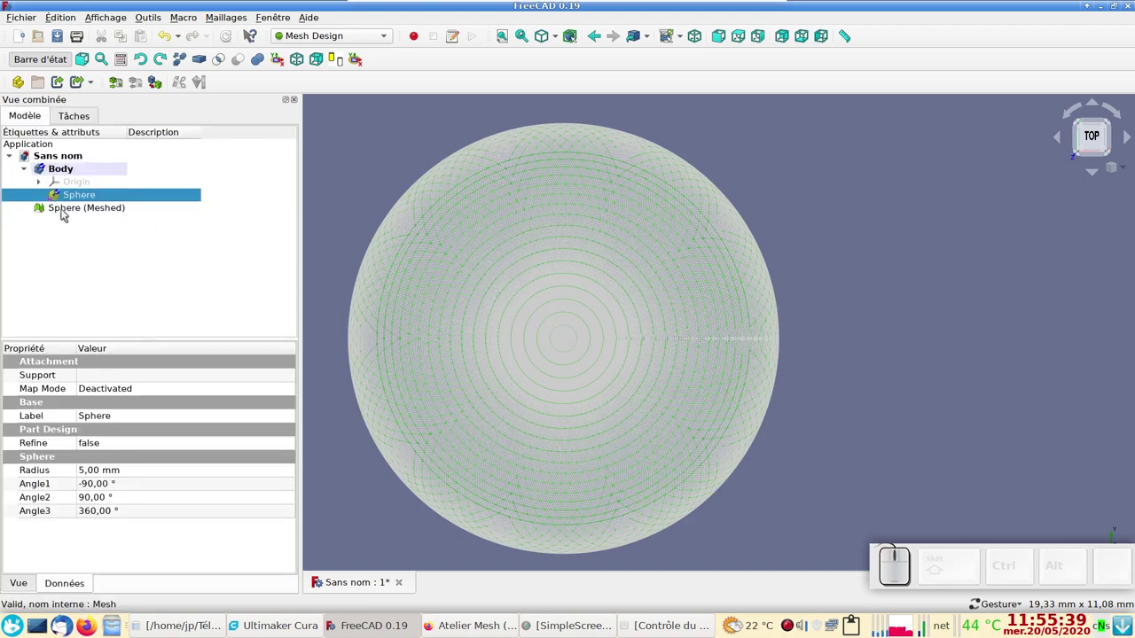
pyautogui.click(67, 209)
pyautogui.rightClick(71, 211)
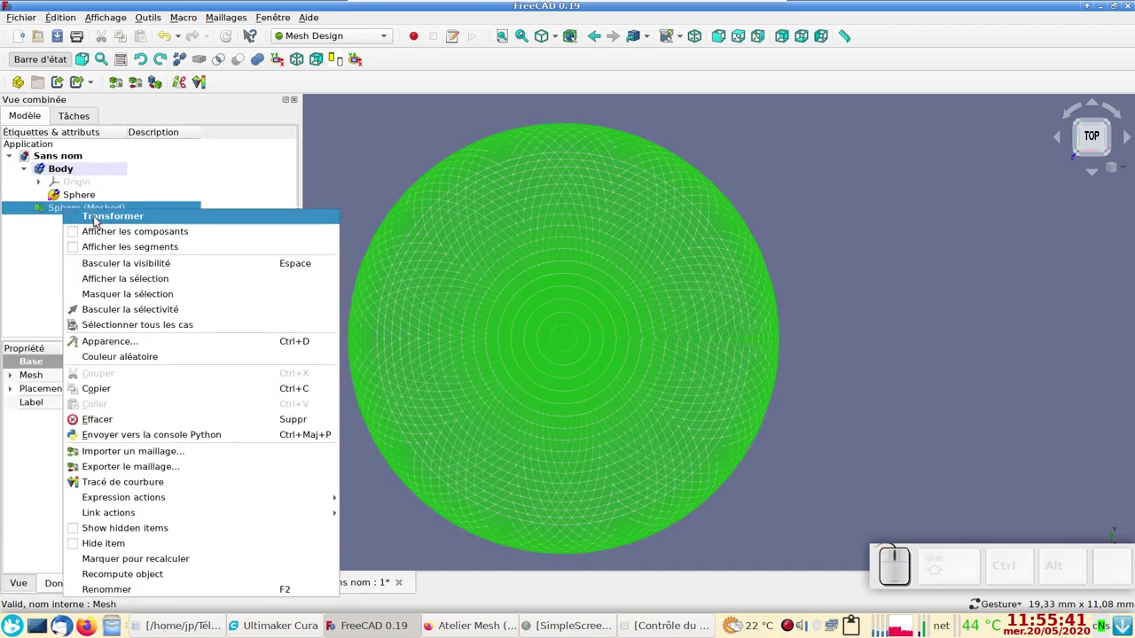
pyautogui.click(125, 218)
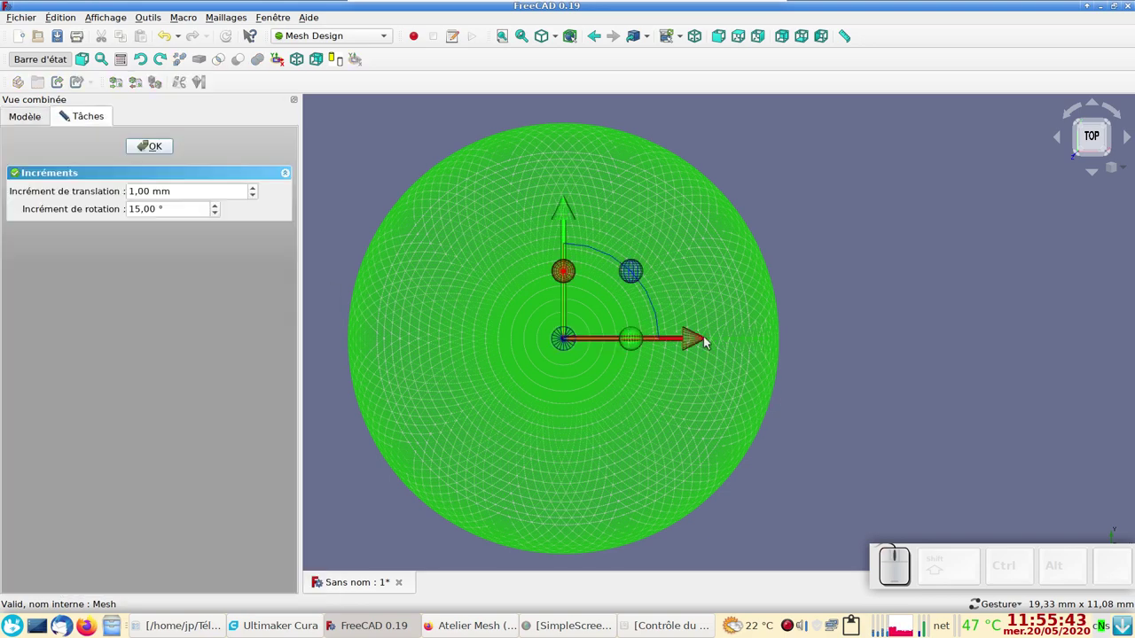
pyautogui.moveTo(686, 346); pyautogui.dragTo(707, 341)
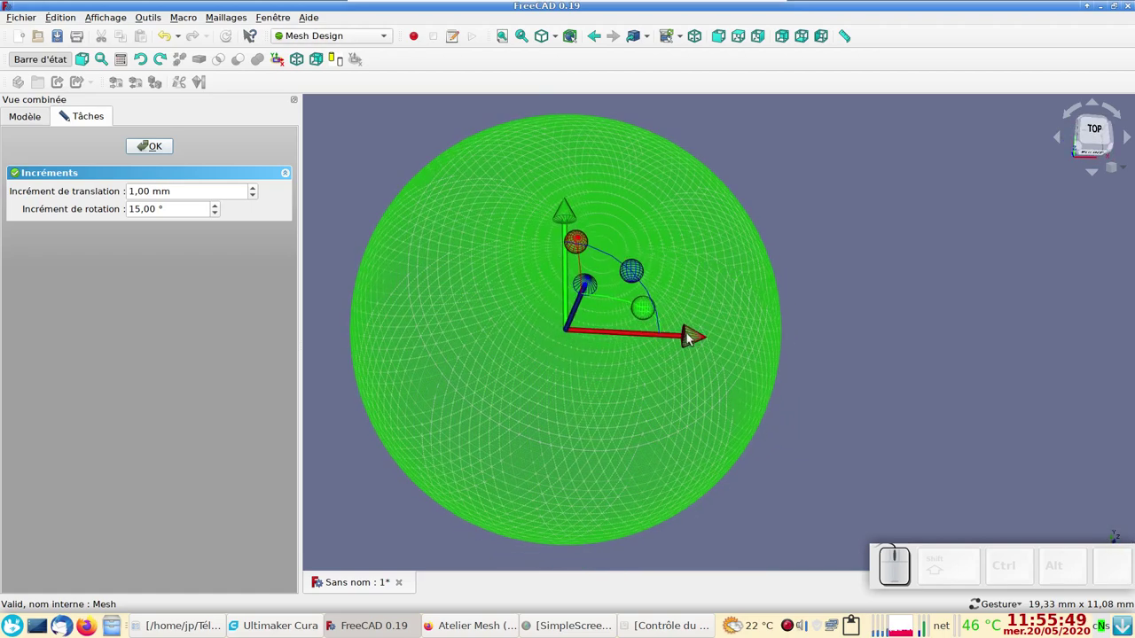
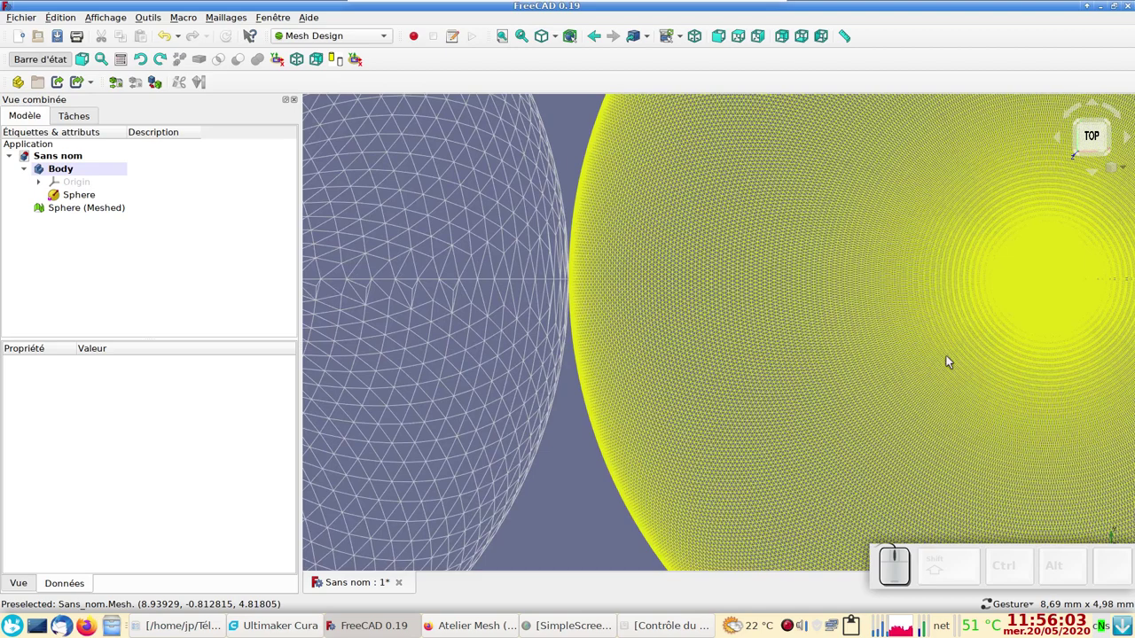
pyautogui.scroll(3)
pyautogui.scroll(-3)
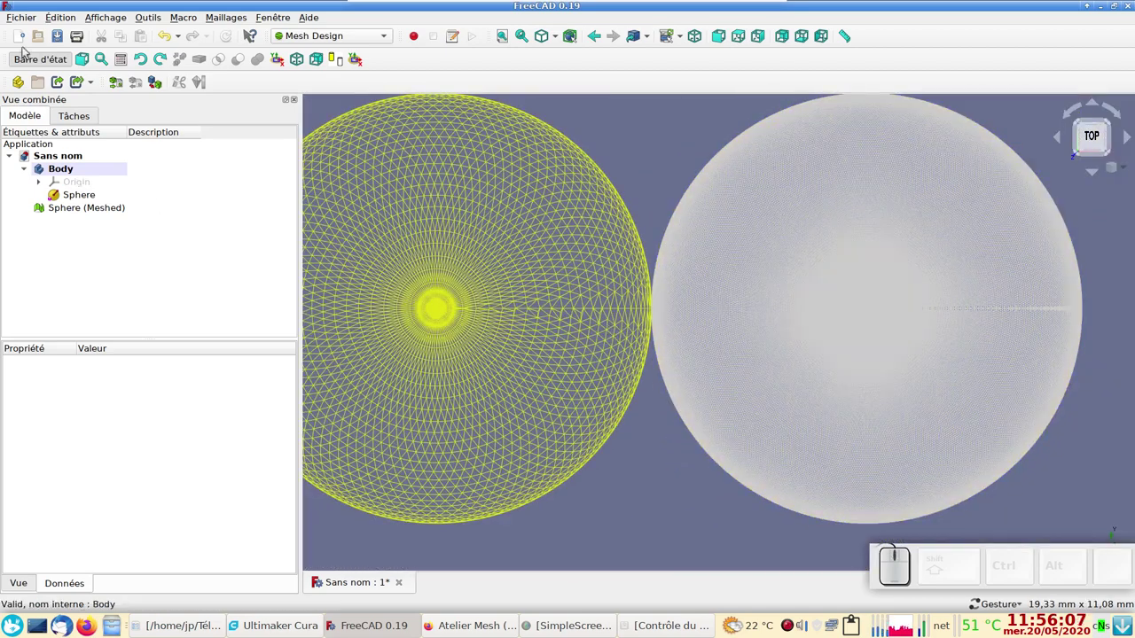
pyautogui.click(64, 24)
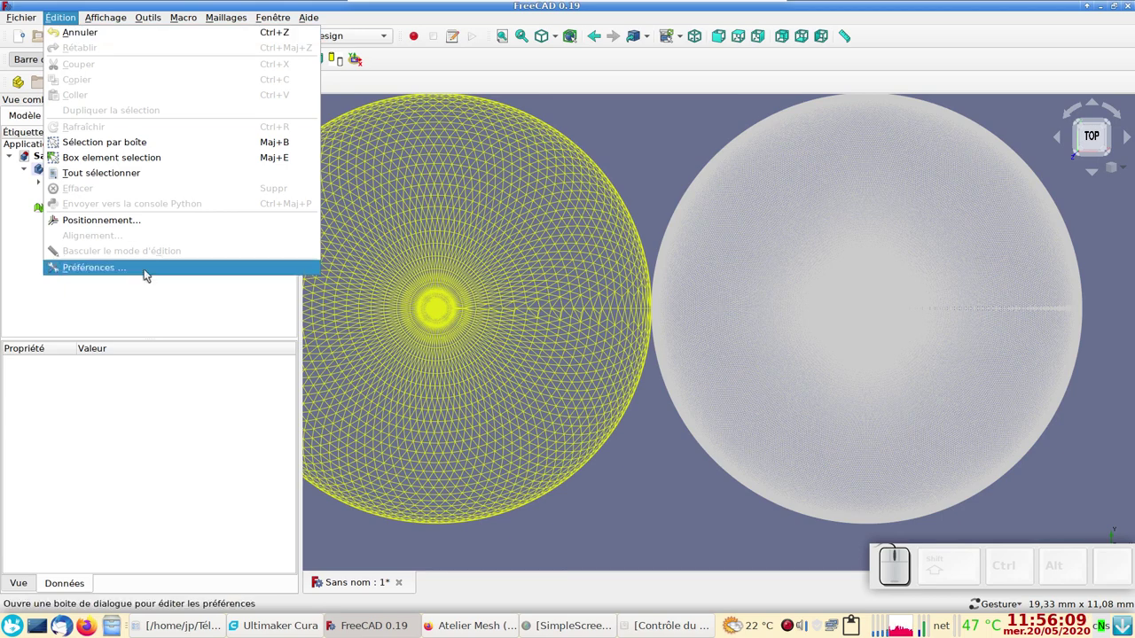
pyautogui.click(150, 279)
pyautogui.click(246, 273)
pyautogui.click(412, 54)
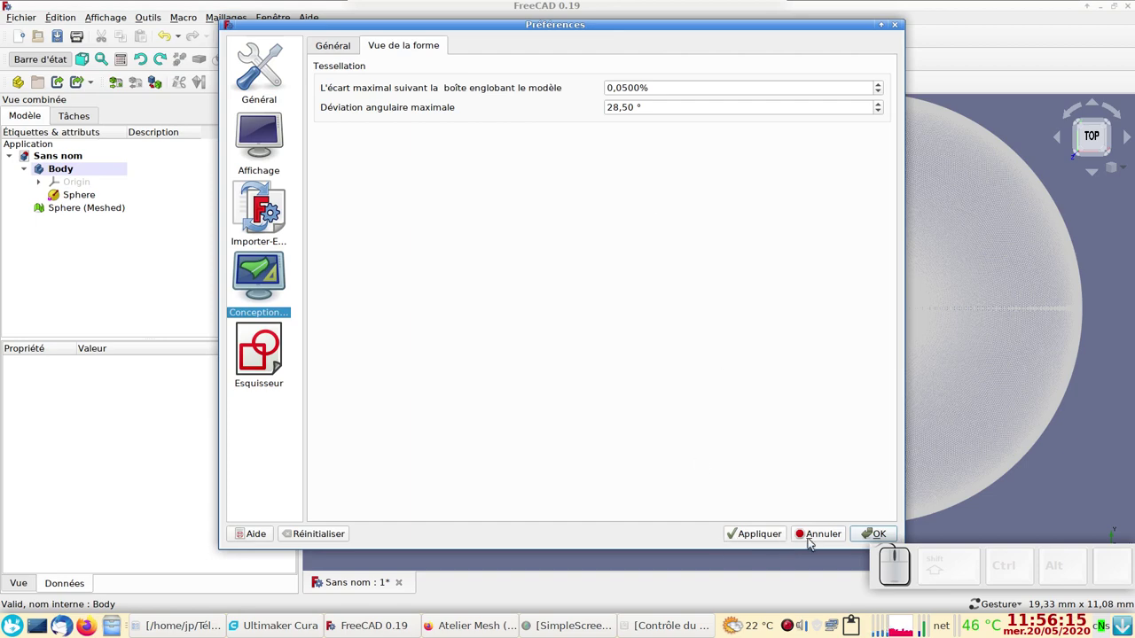
pyautogui.click(814, 541)
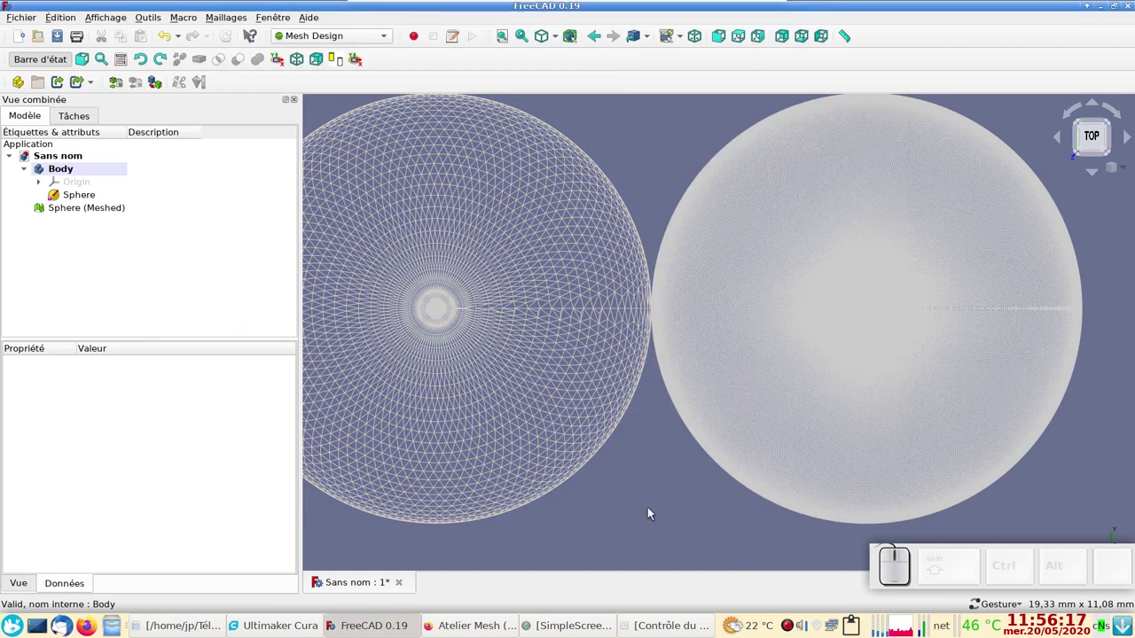
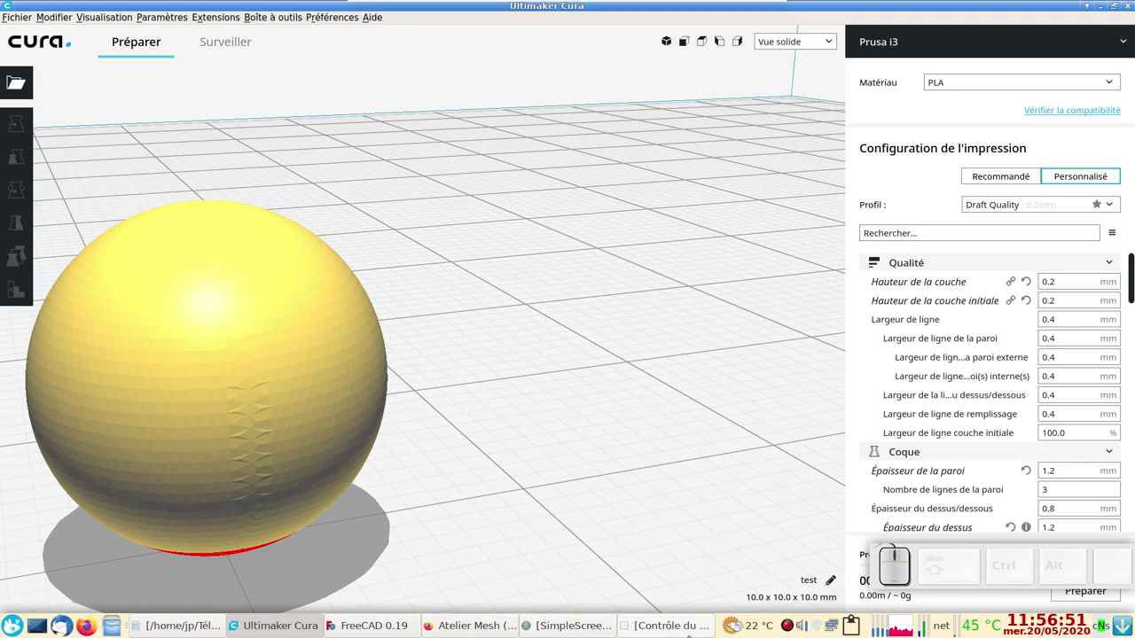
# Step: Drag test_md.stl from the Téléchargements folder onto the Cura build plate
pyautogui.click(172, 627)
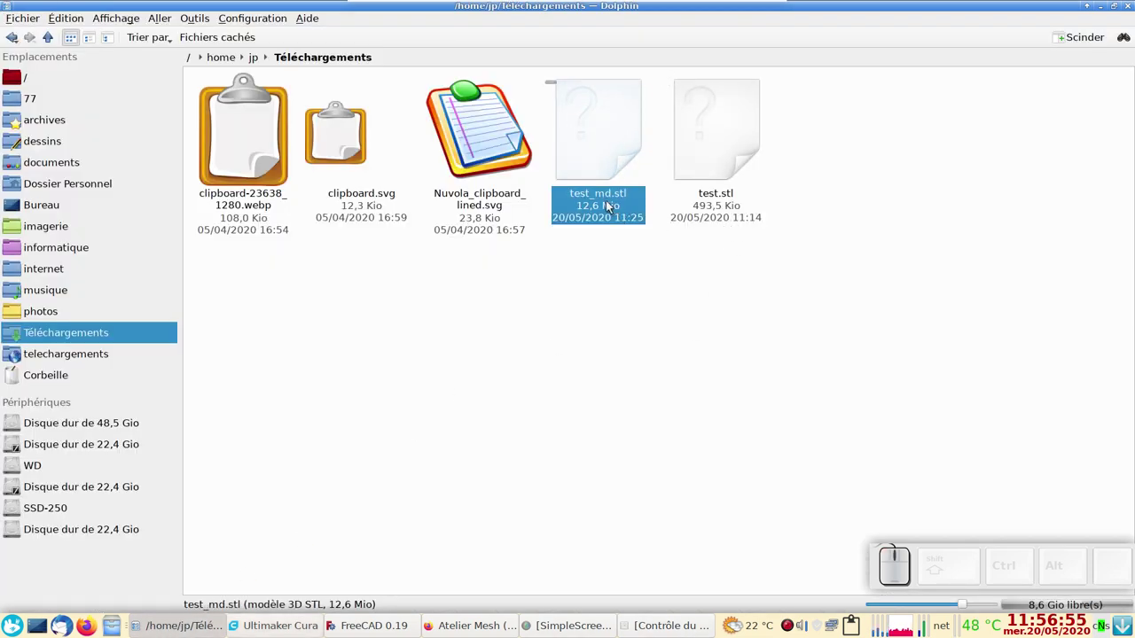
pyautogui.moveTo(605, 142); pyautogui.dragTo(490, 330)
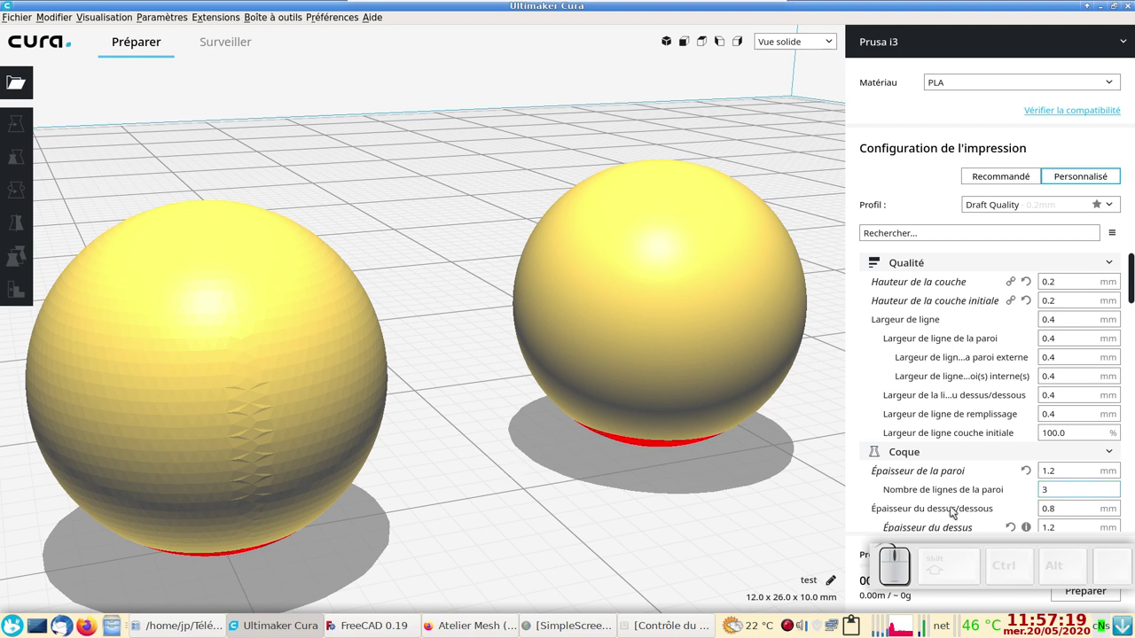
# Step: Slice both spheres and show them in Vue en couches layer preview
pyautogui.click(944, 572)
pyautogui.click(1106, 594)
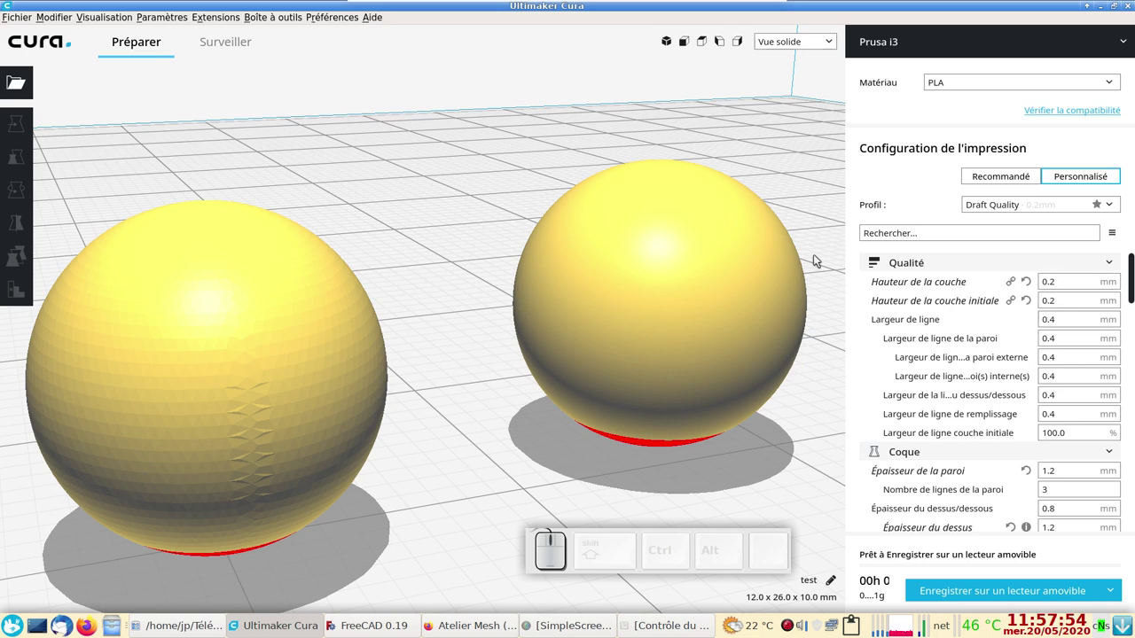
pyautogui.click(840, 42)
pyautogui.click(835, 83)
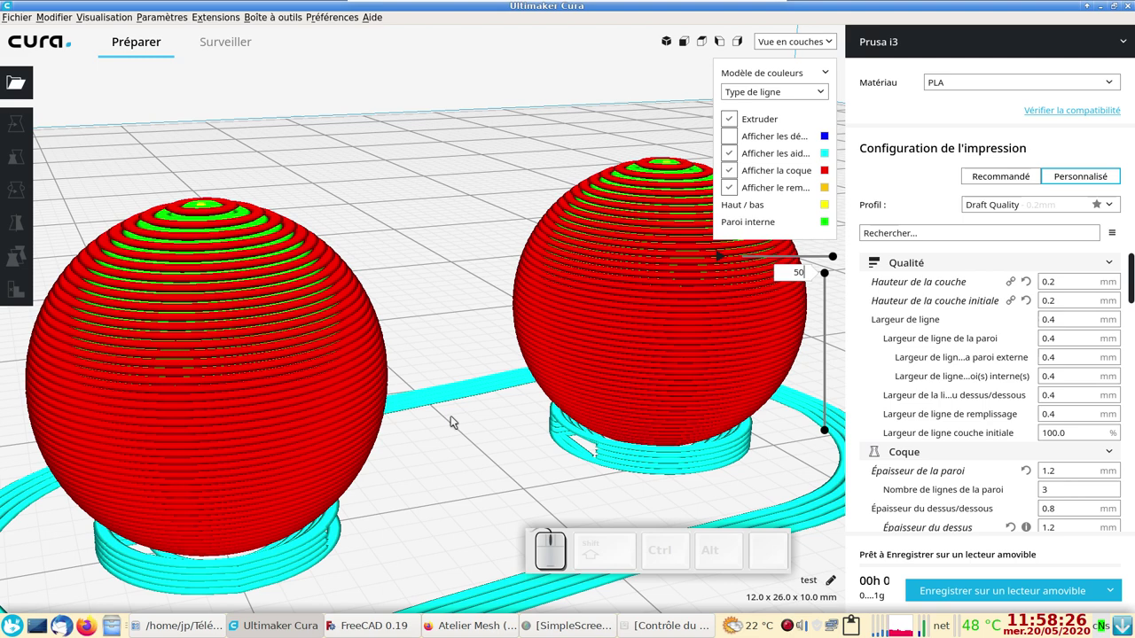
# Step: Switch the Cura preview back to Vue solide
pyautogui.click(818, 46)
pyautogui.click(814, 60)
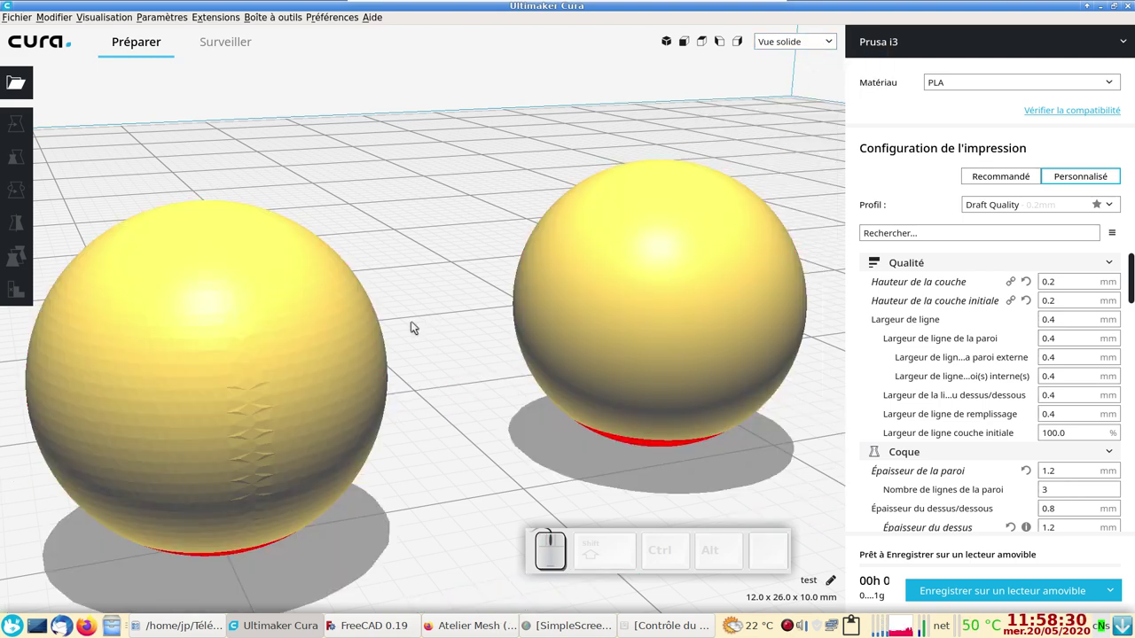